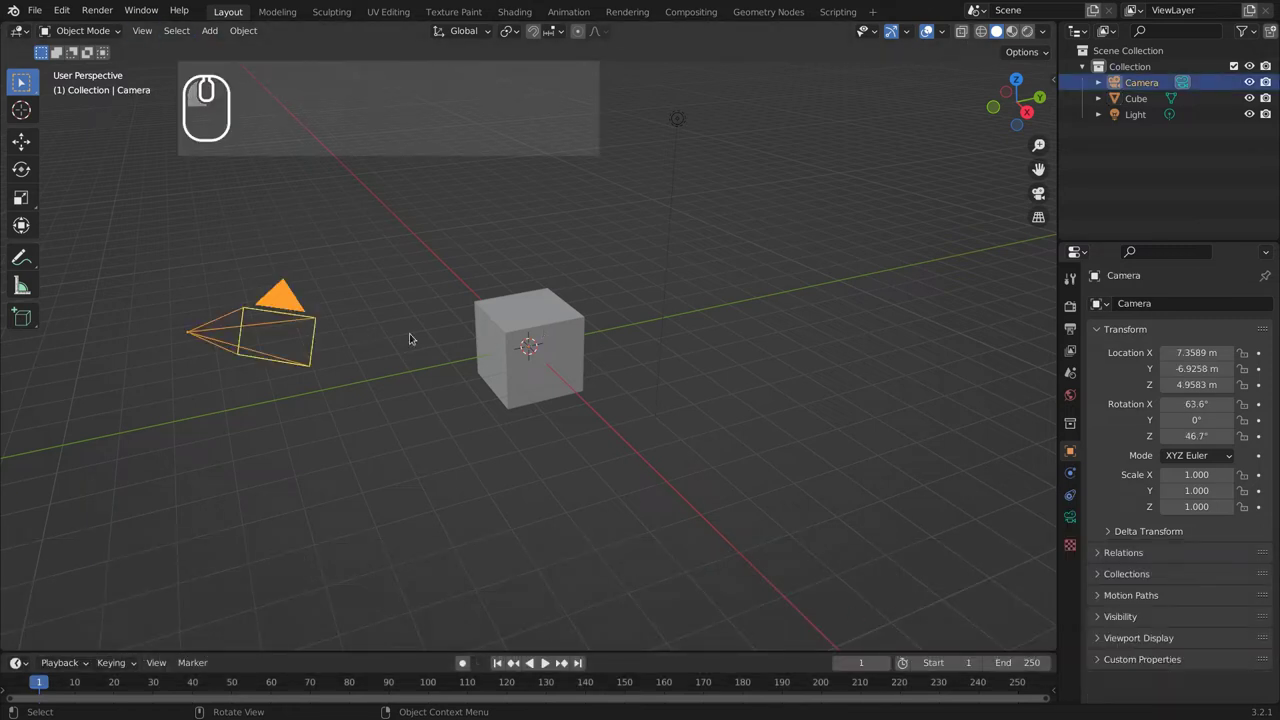
Select the cube and activate the Transform tool with its combined move, rotate and scale gizmo.
left_click(679, 120)
left_click(507, 334)
left_click_drag(618, 523, 518, 524)
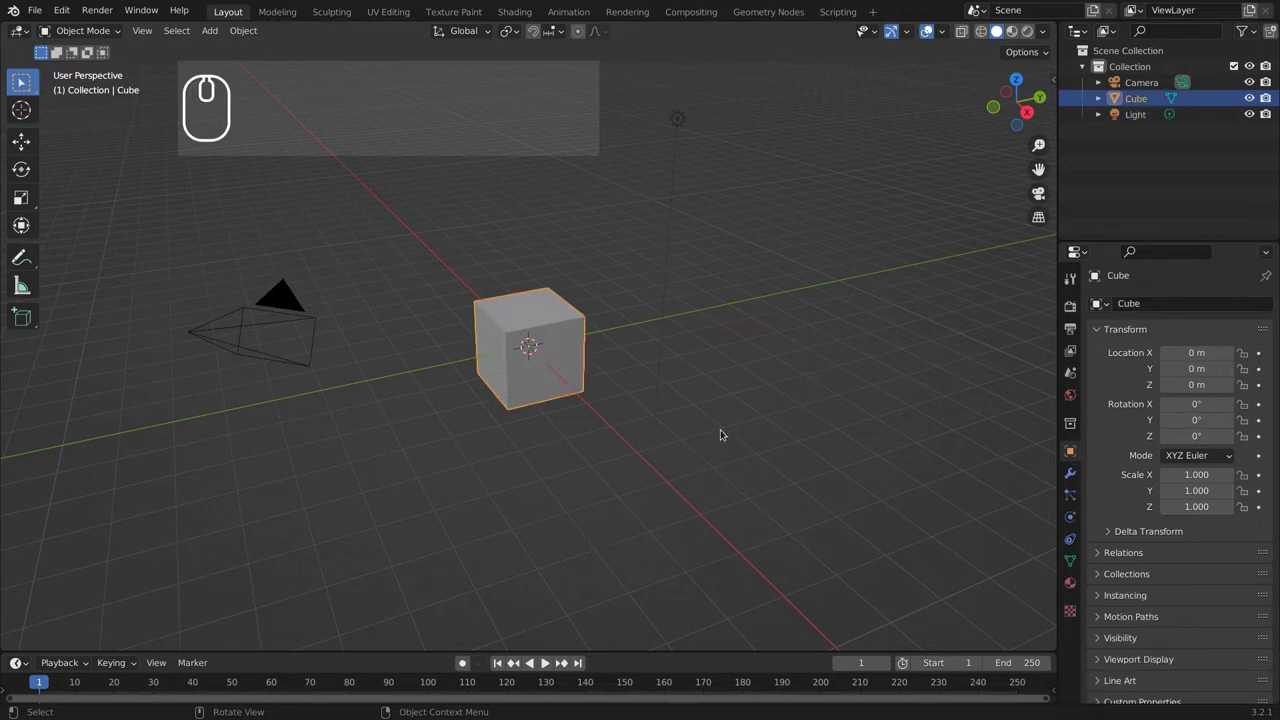
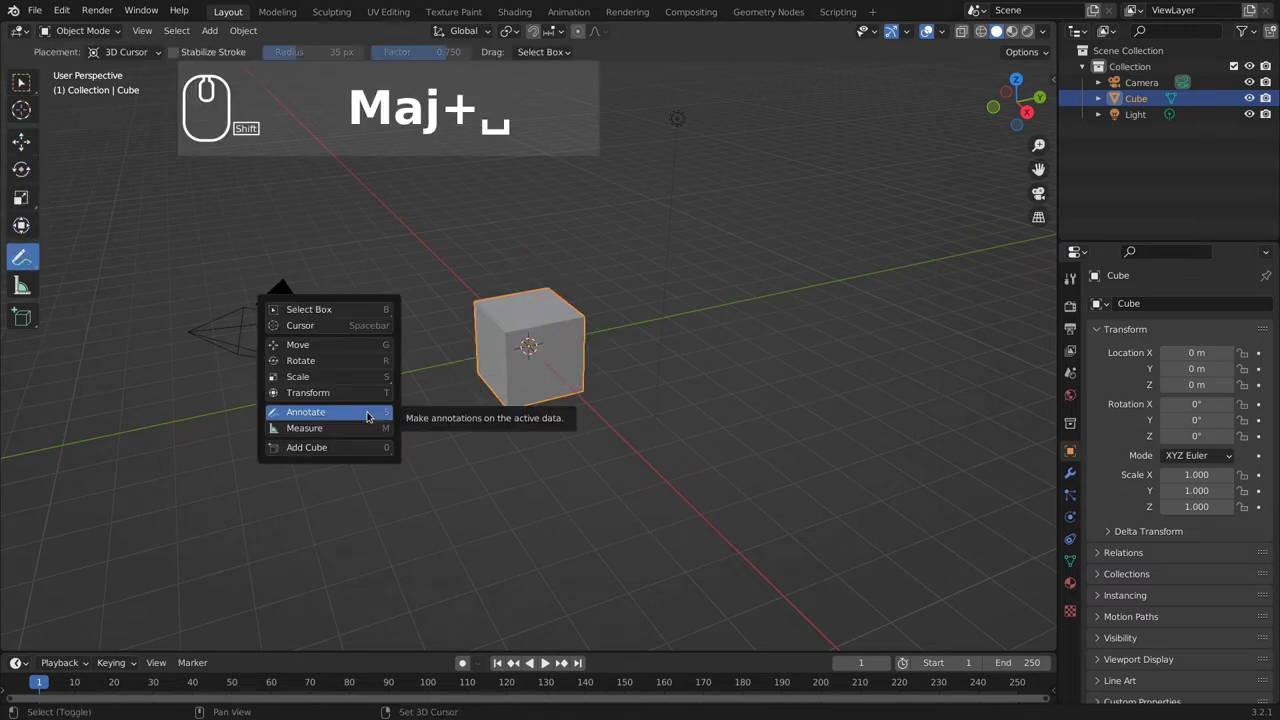
Return to Select Box and toggle the N sidebar showing the cube's location, rotation, scale and 2 m dimensions.
left_click_drag(337, 306, 319, 218)
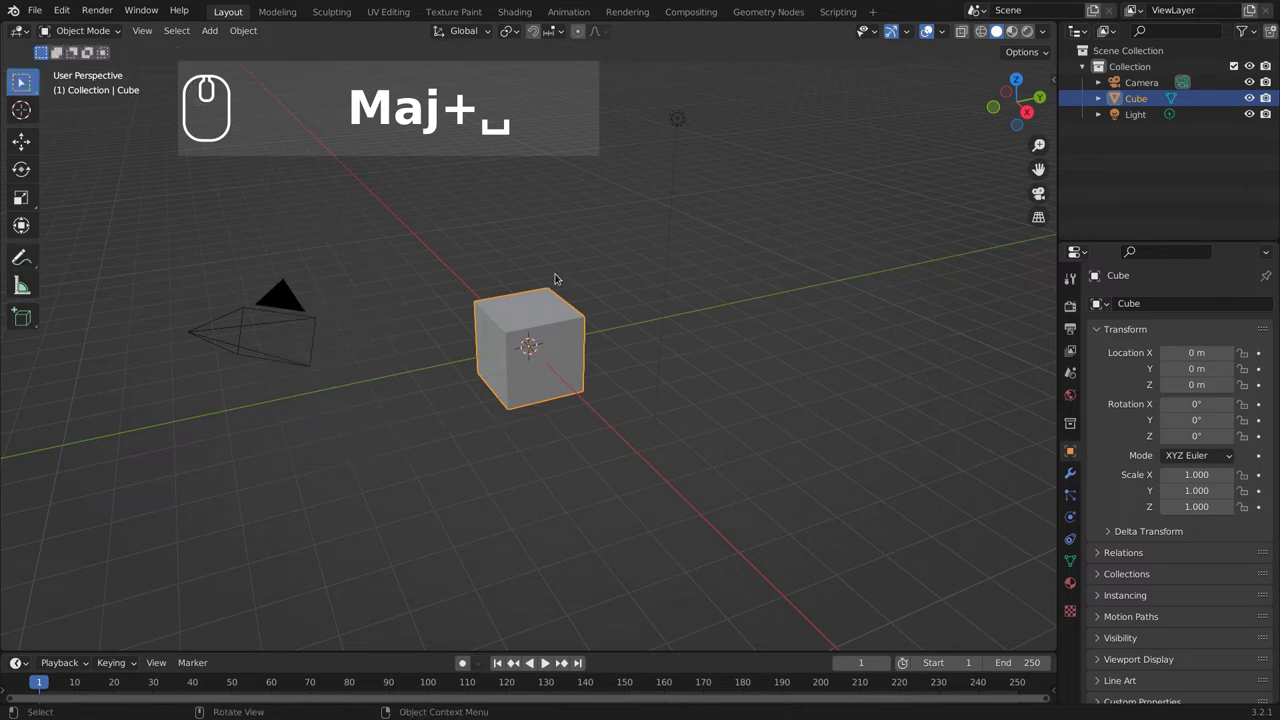
key("n")
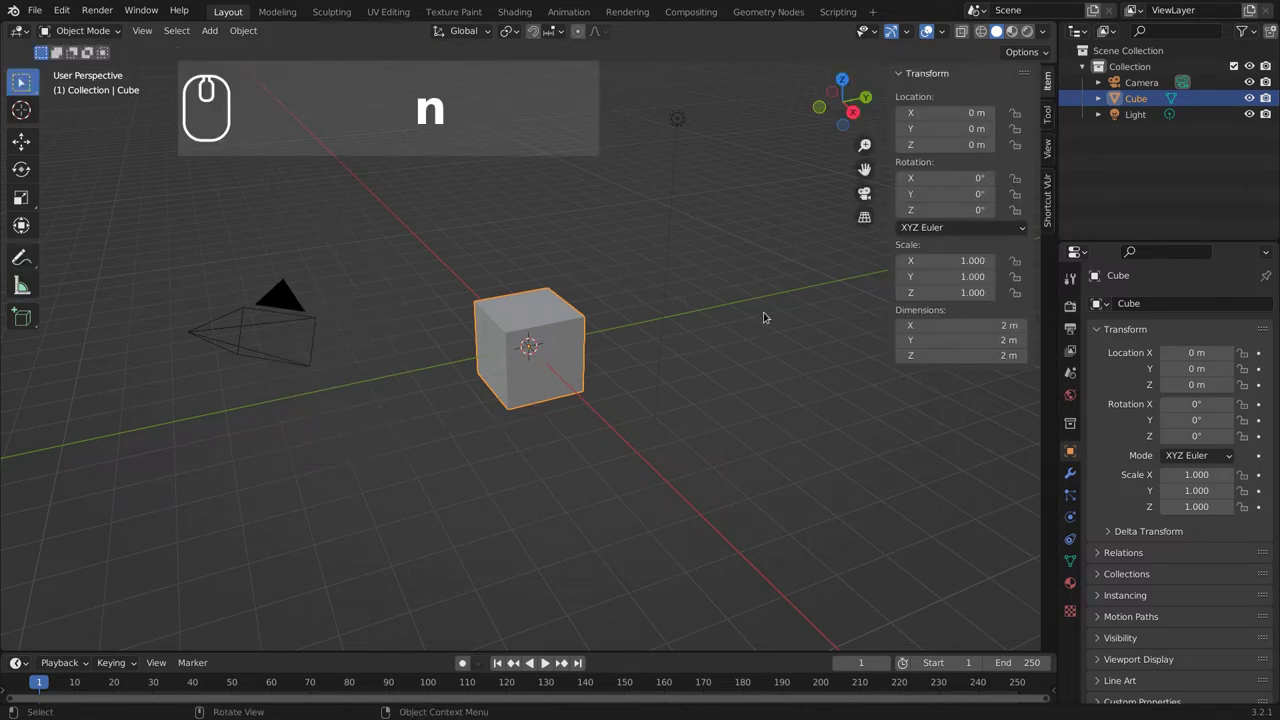
key("n")
key("n")
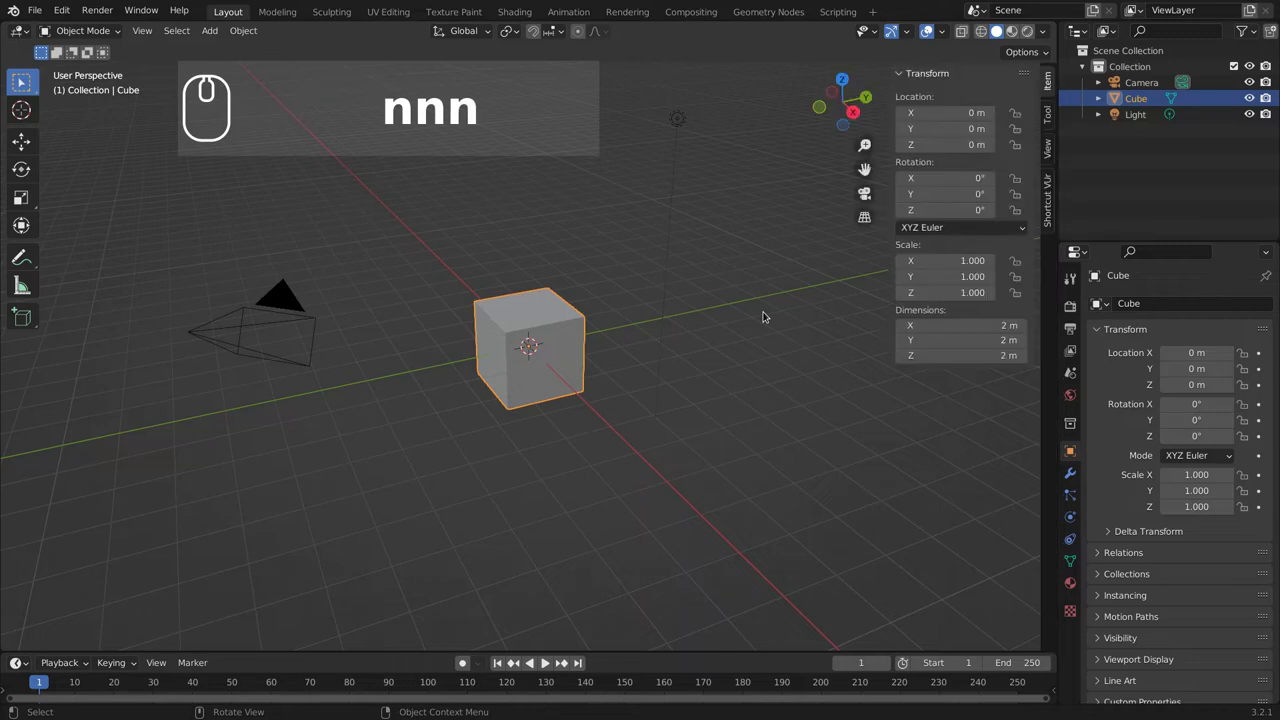
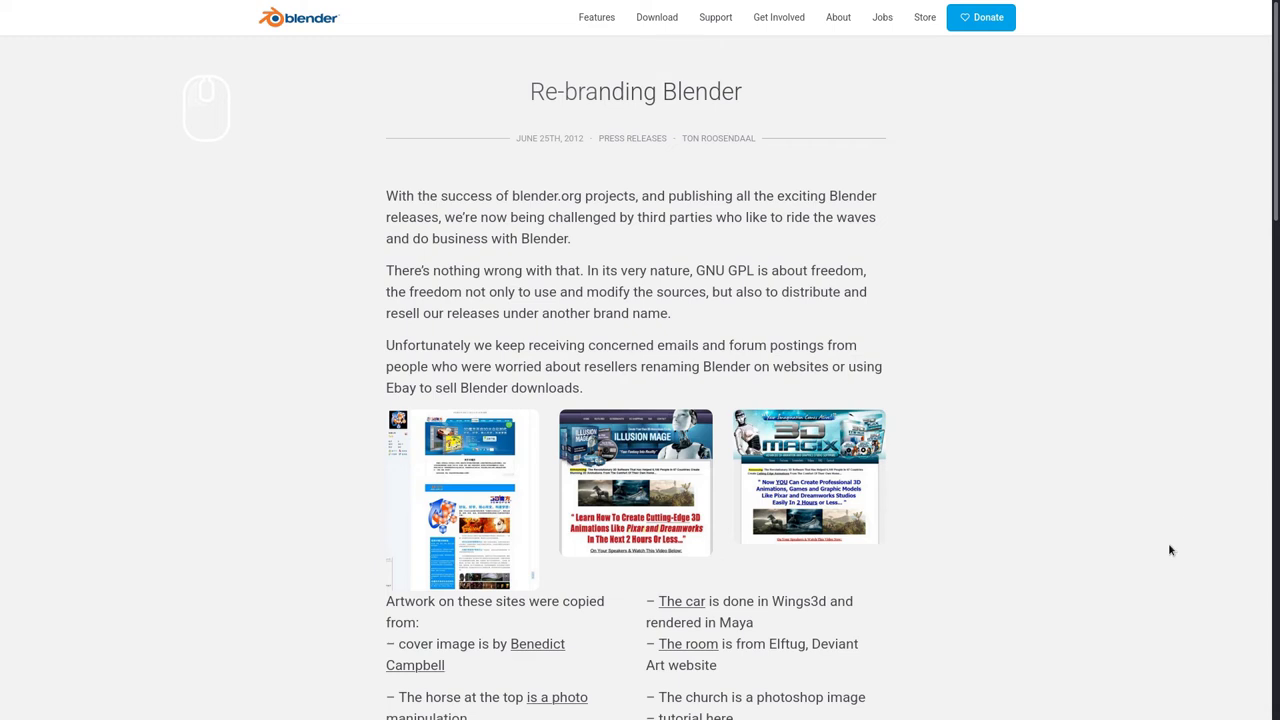
Scroll through the blender.org resellers and trademark article.
scroll("down", 3)
scroll("up", 3)
scroll("down", 3)
scroll("up", 3)
left_click_drag(662, 23, 1083, 518)
Move to the blender.org Support page and scan its contents.
key("ctrl+Tab")
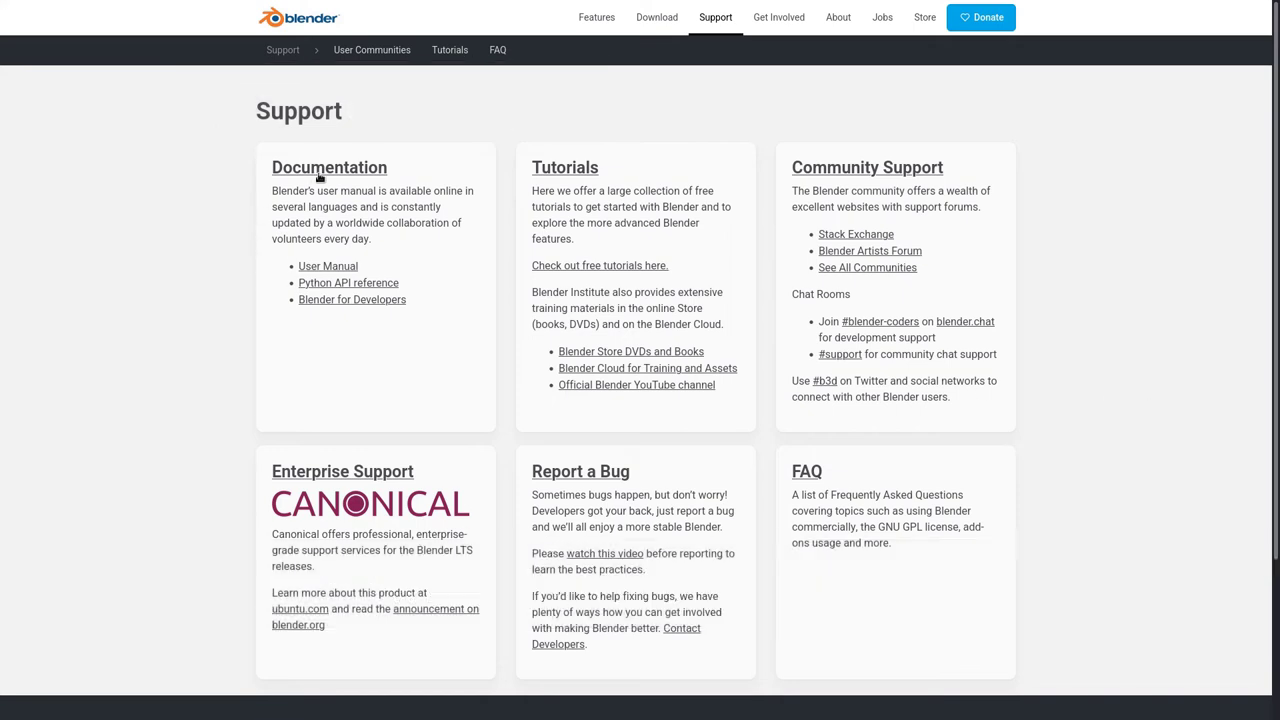
scroll("down", 3)
scroll("up", 3)
Browse the Blender Artists categories and the 'Flooded Cave Entrance' topic, then move to blender.community.
key("ctrl+Tab")
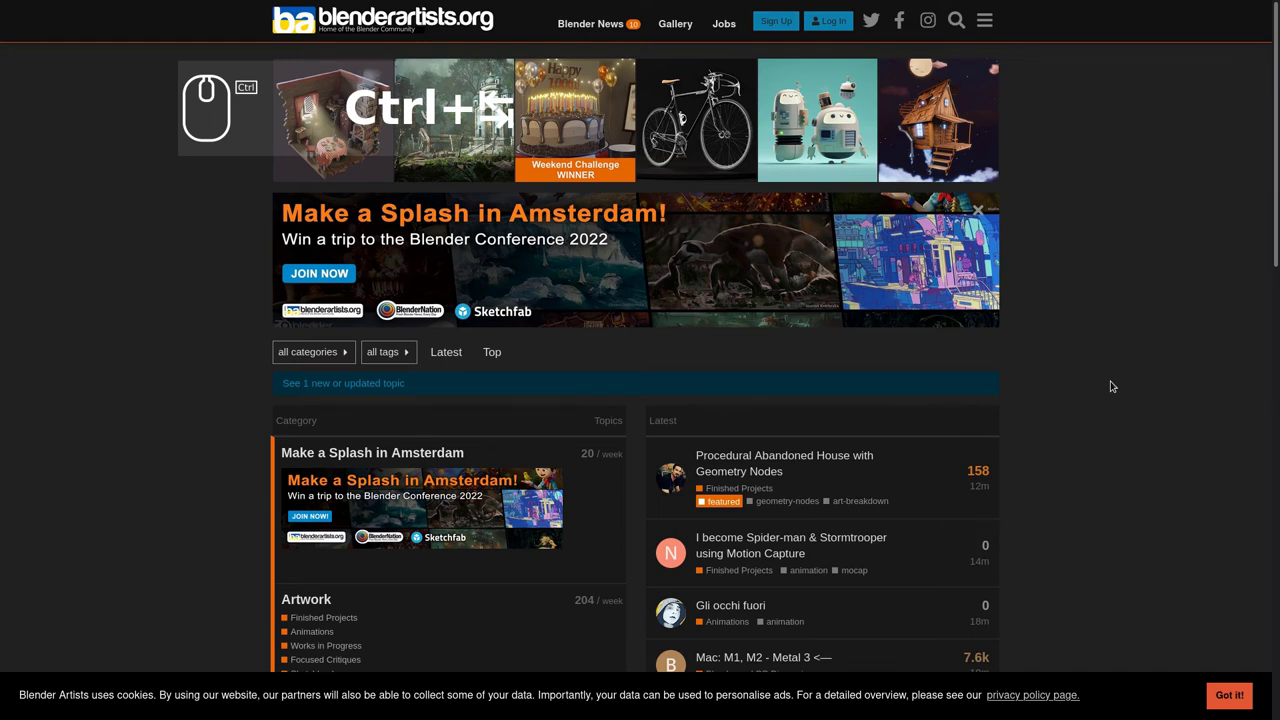
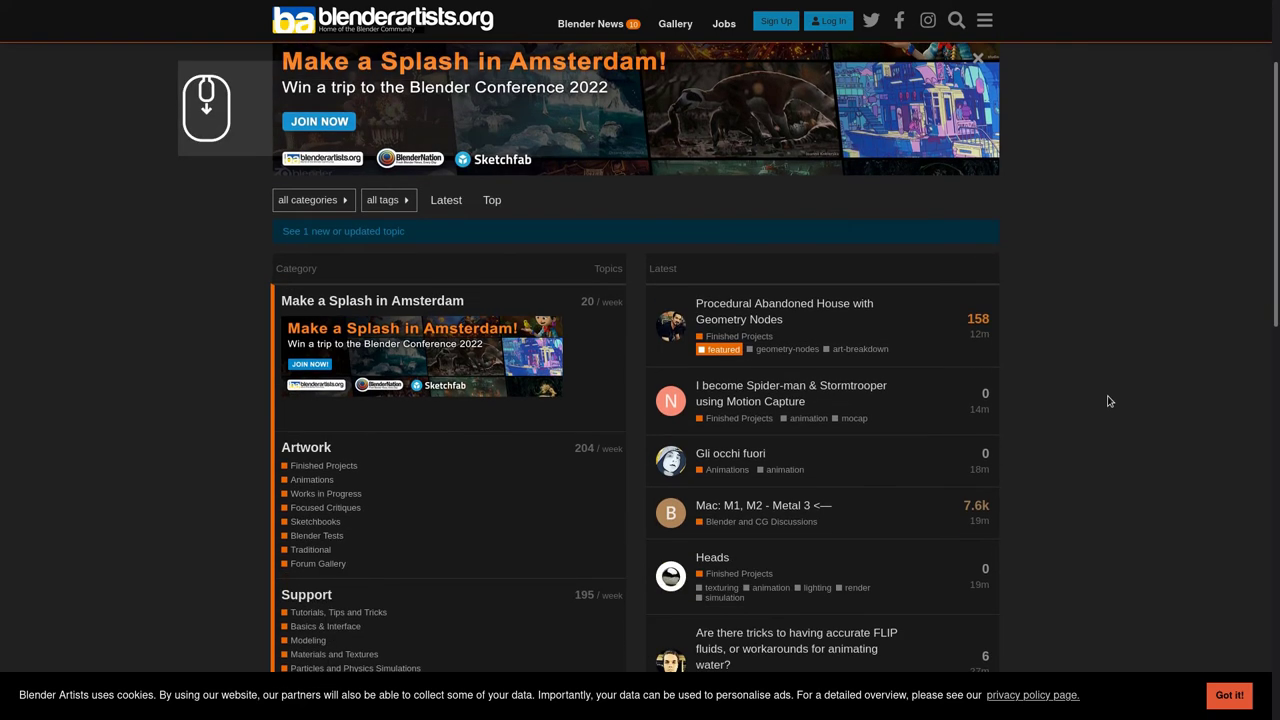
scroll("down", 3)
scroll("up", 3)
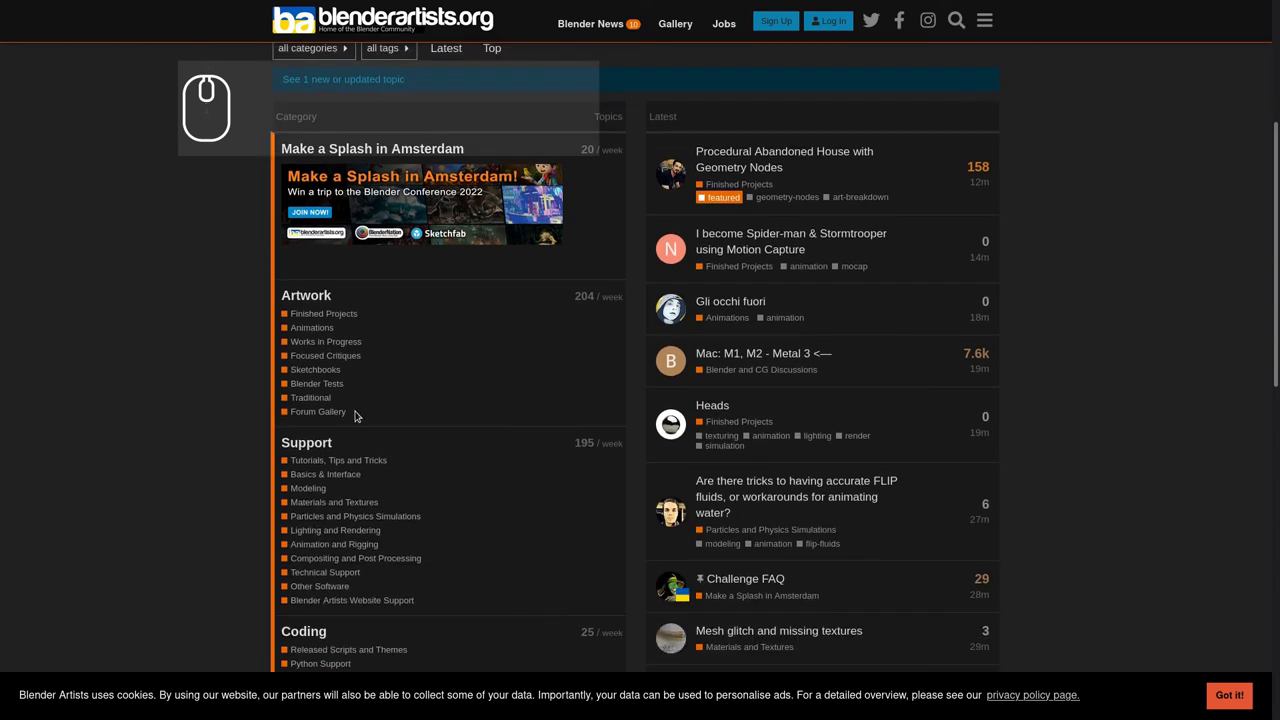
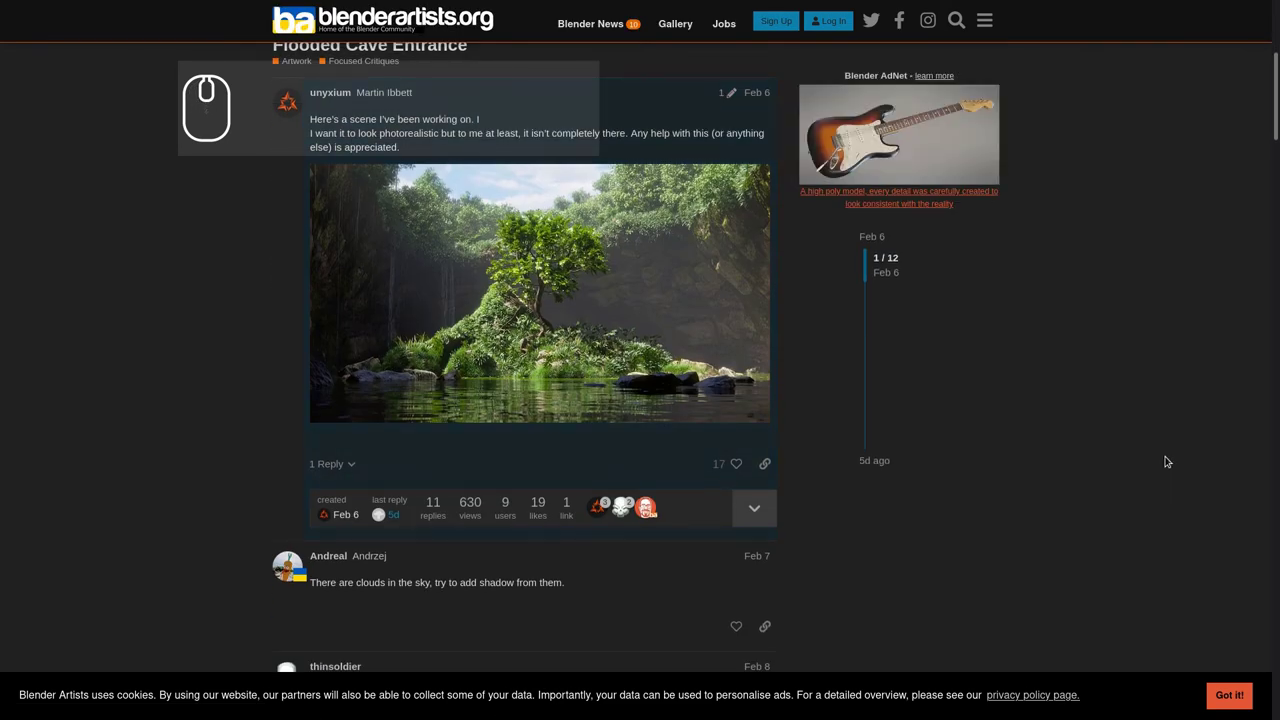
scroll("up", 3)
scroll("up", 3)
key("ctrl+Tab")
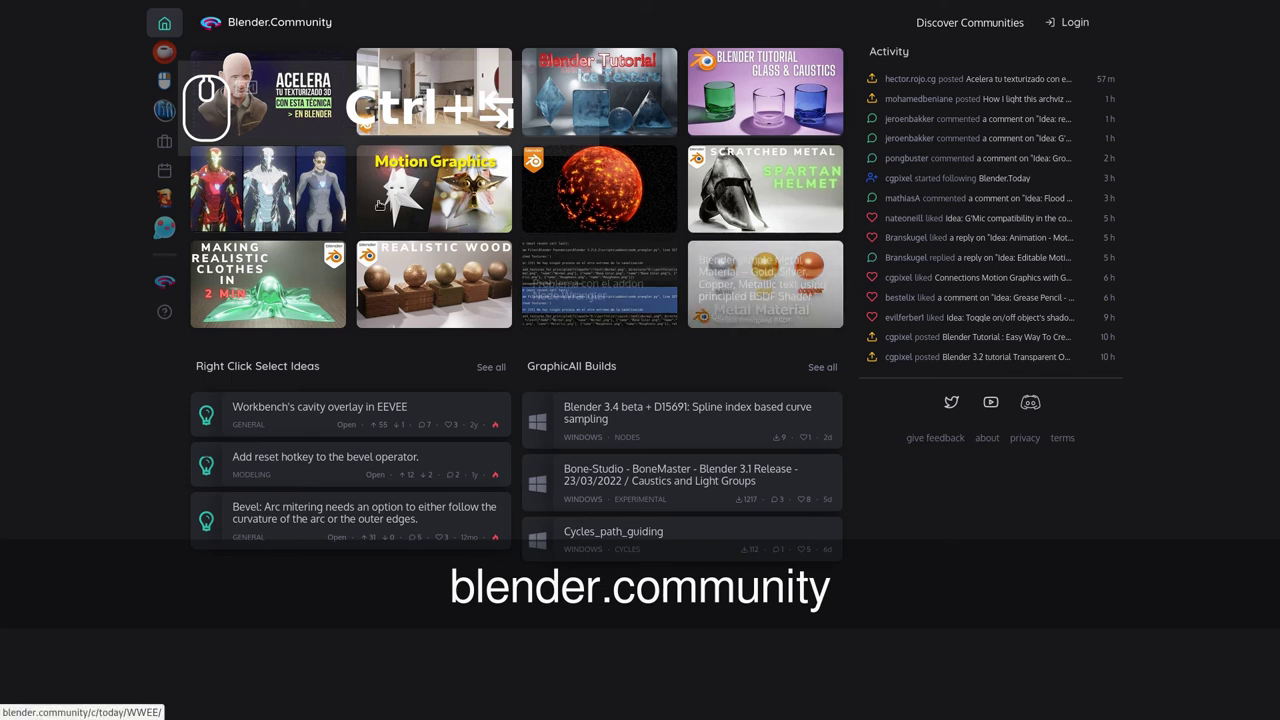
Browse the Blender YouTube channel's Videos grid of Blender.Today LIVE episodes.
key("ctrl+Tab")
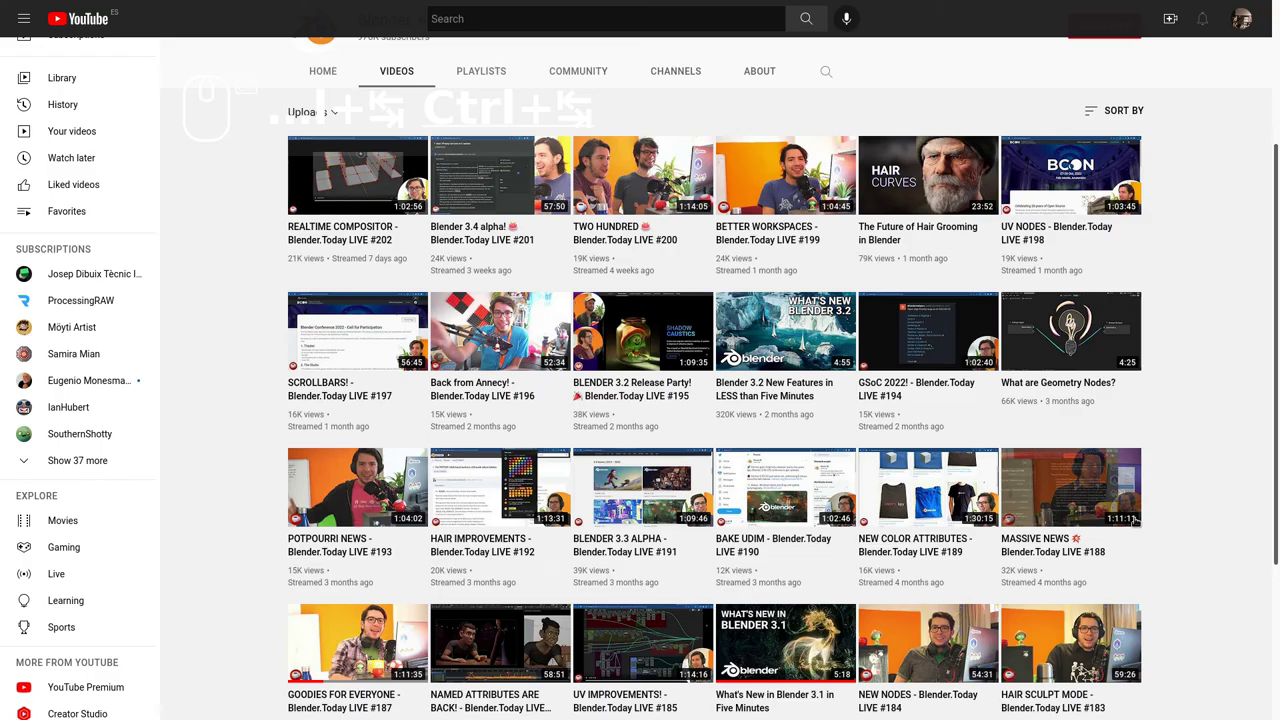
scroll("up", 3)
scroll("down", 3)
scroll("up", 3)
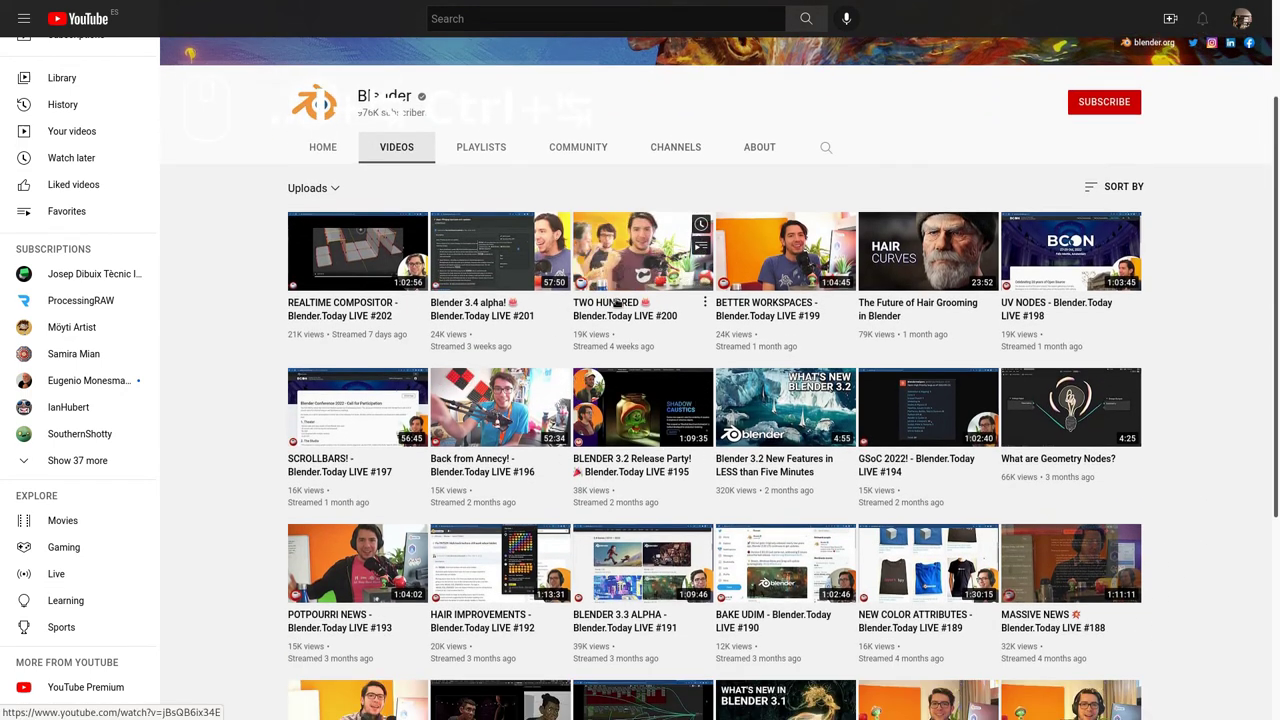
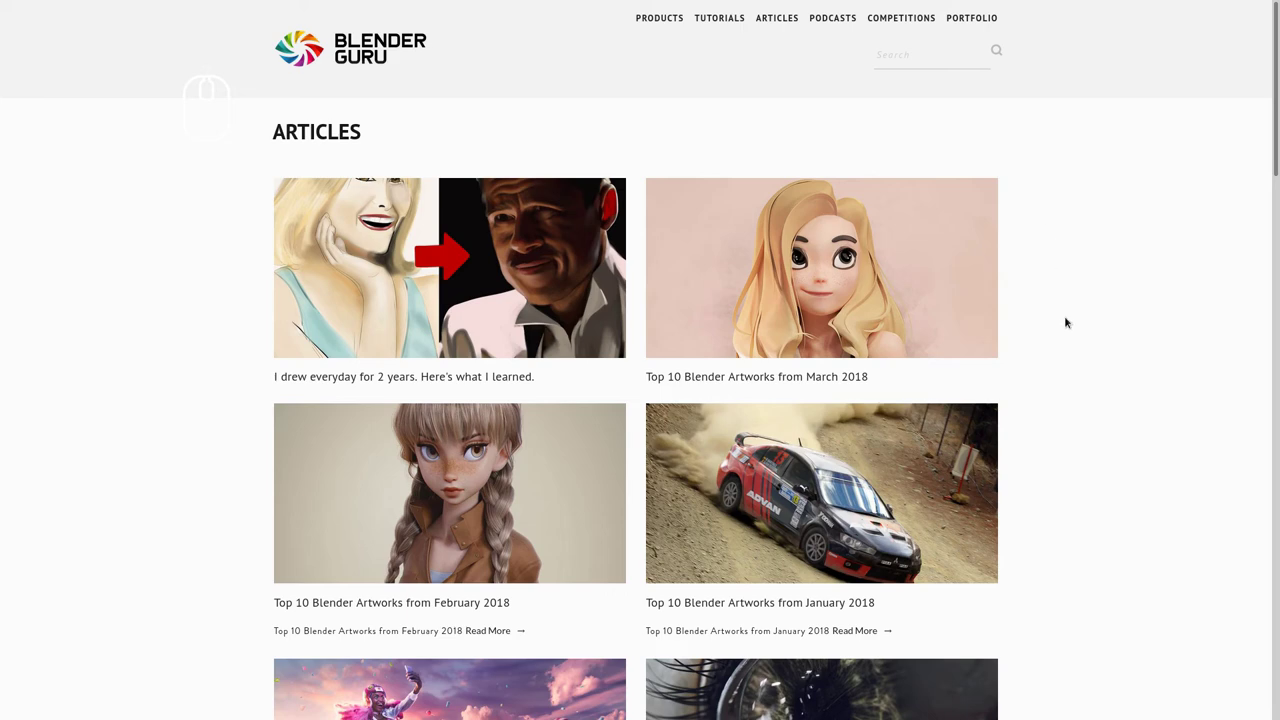
Visit the Blender Studio home and Blender ID login pages, then move to Blend Swap.
key("ctrl+Tab")
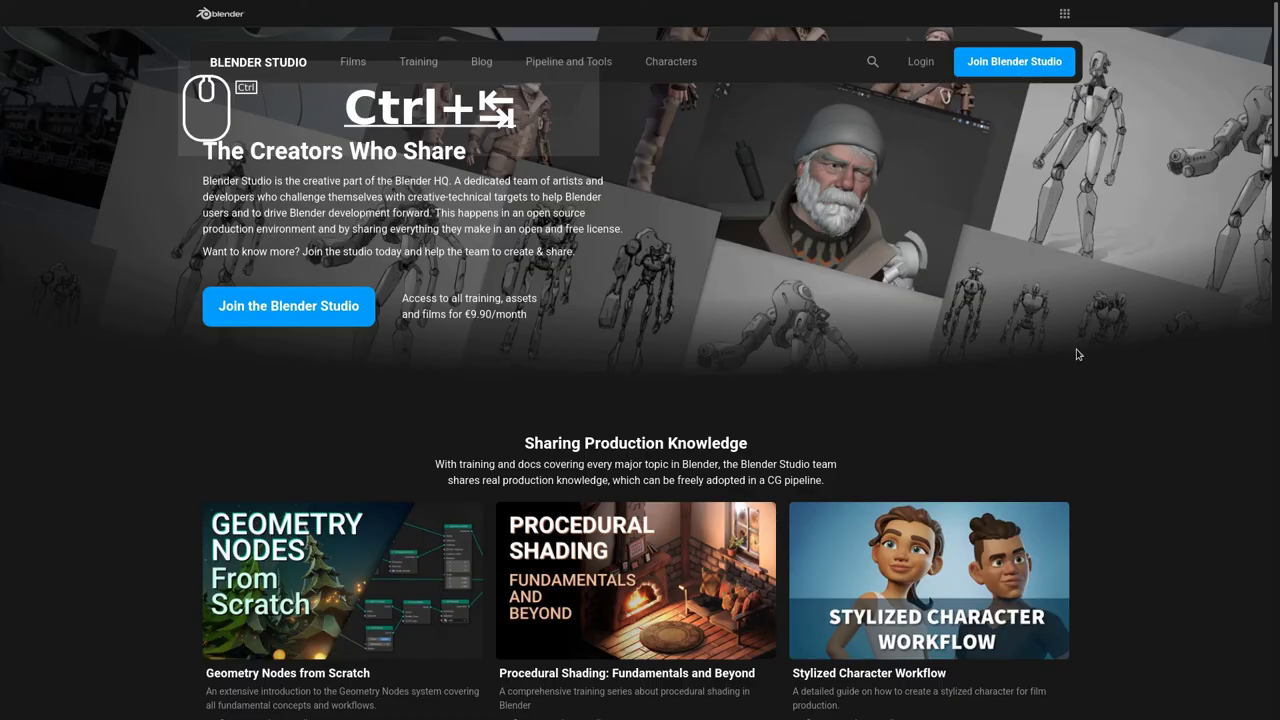
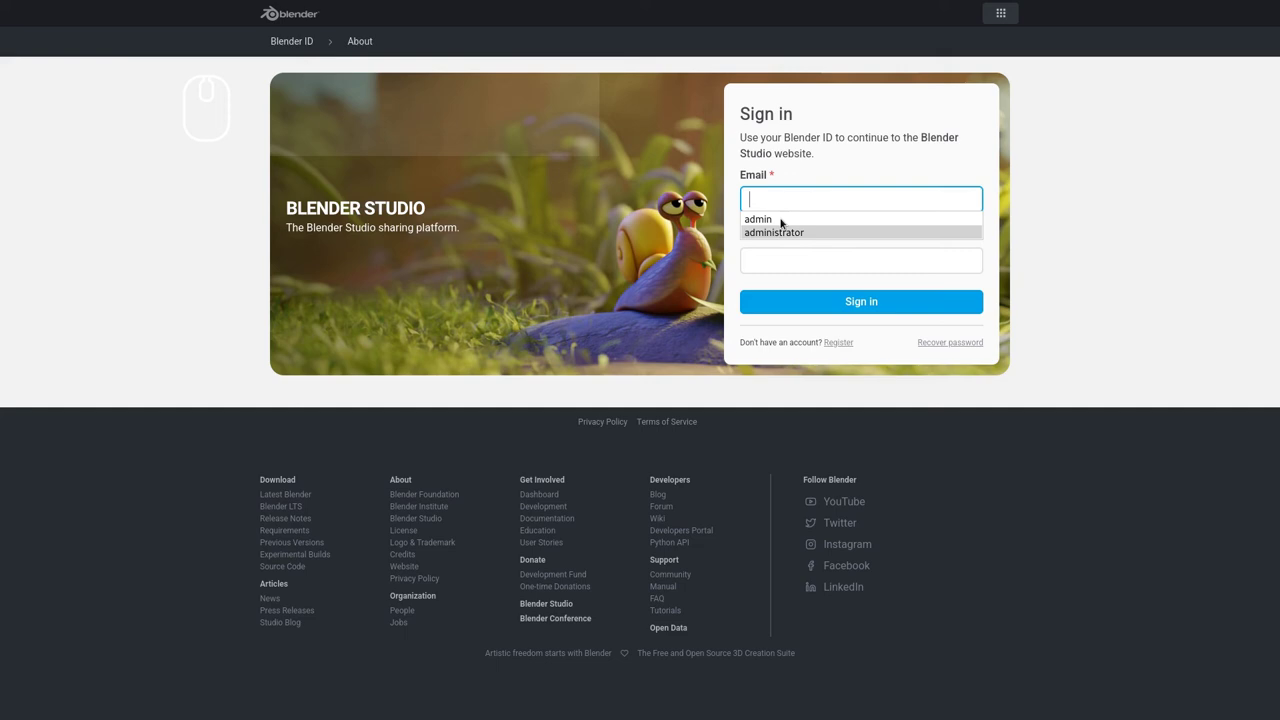
left_click_drag(803, 197, 1047, 291)
key("ctrl+Tab")
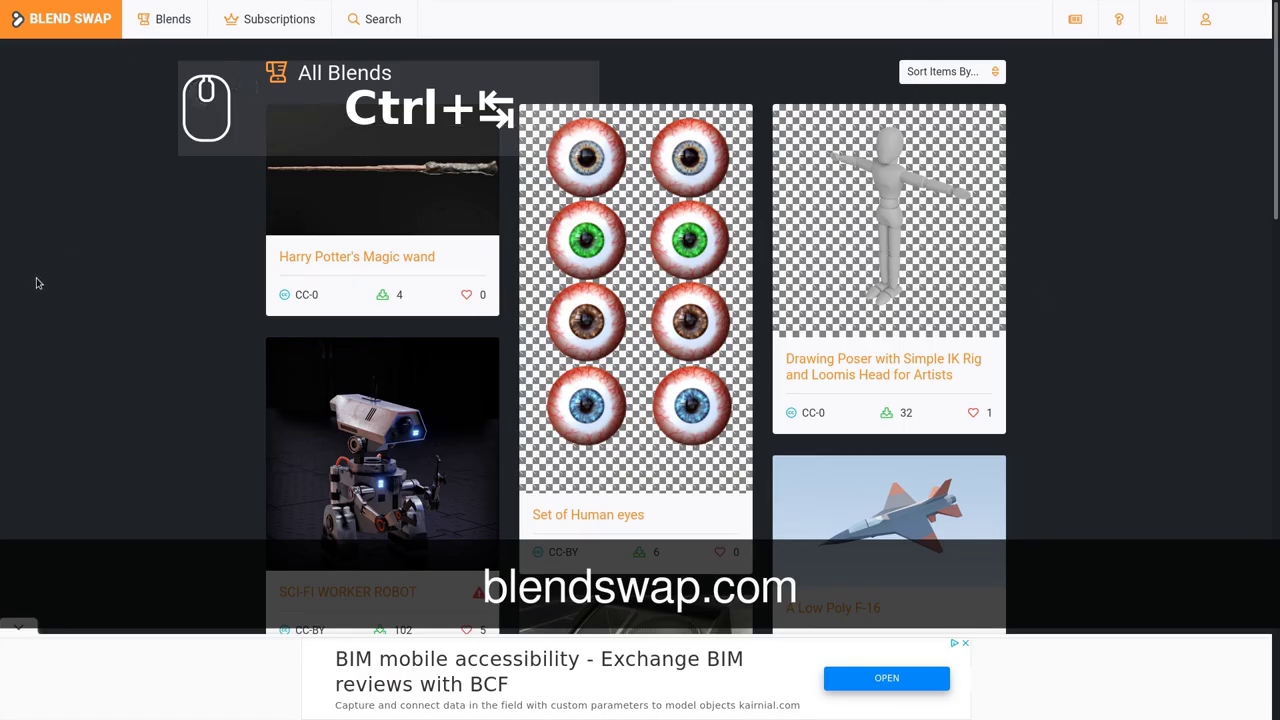
left_click(967, 643)
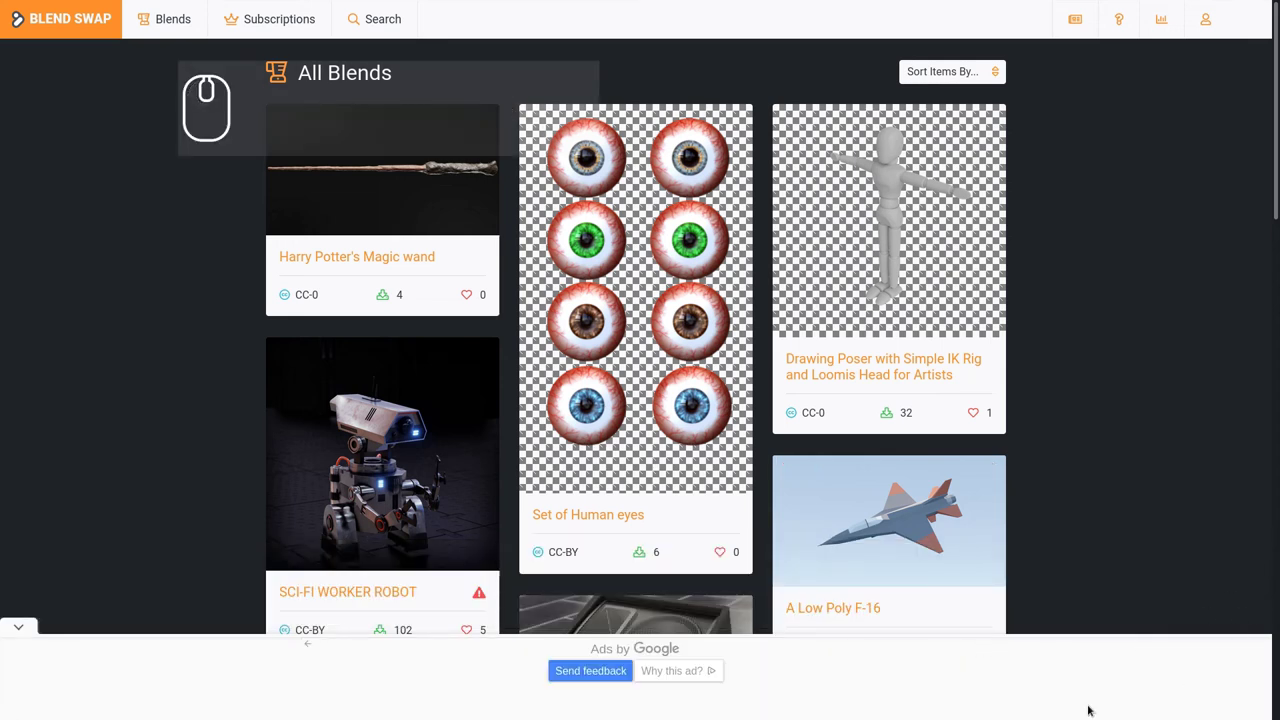
double_click(14, 627)
left_click_drag(20, 629, 310, 361)
scroll("up", 3)
scroll("down", 3)
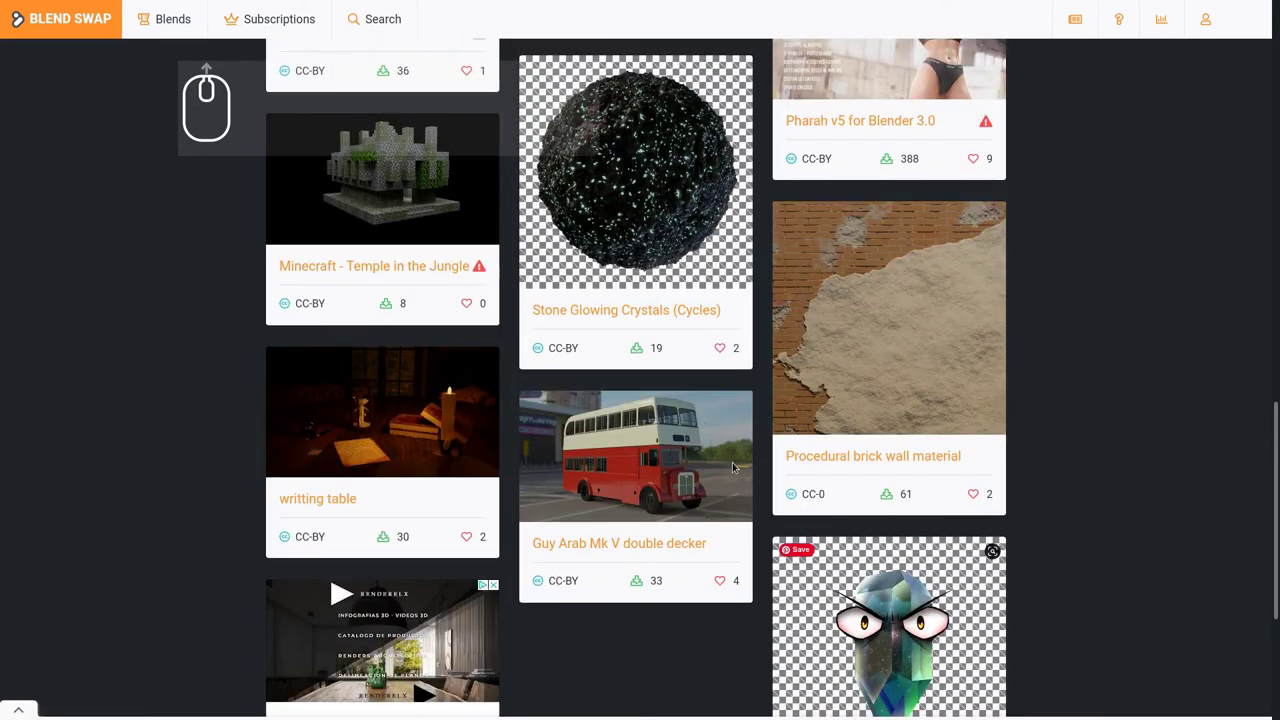
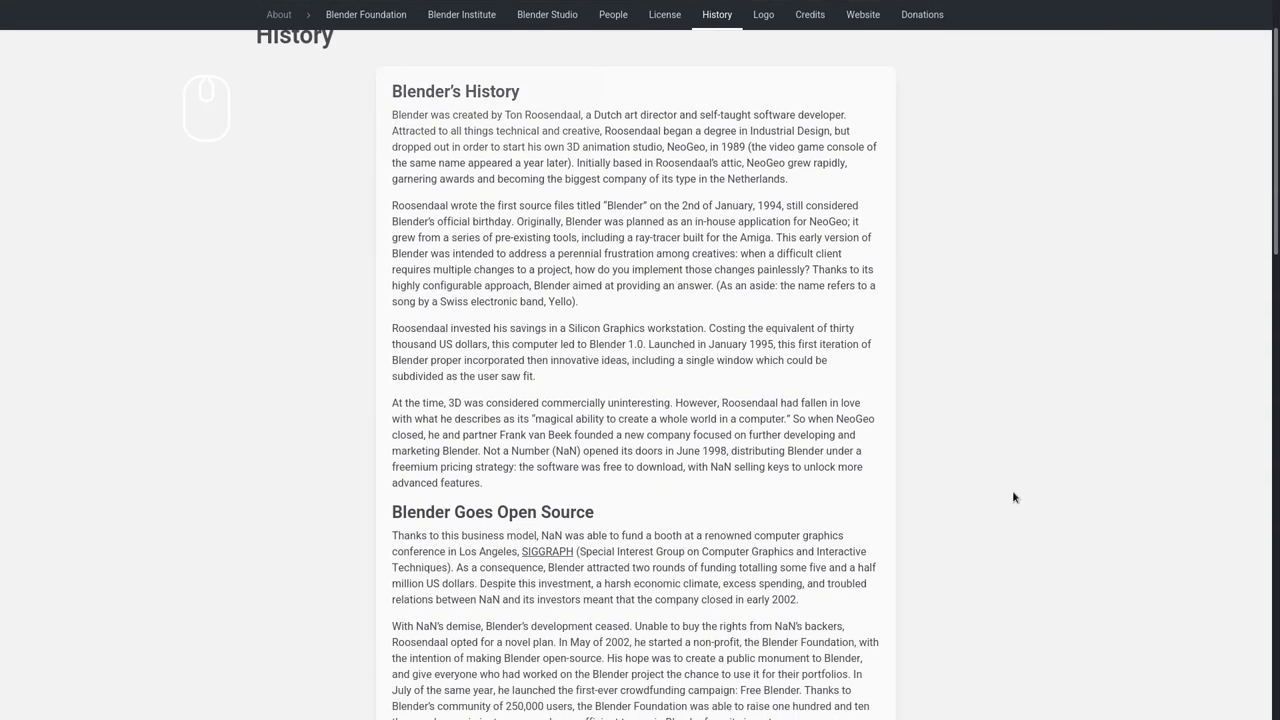
Read Blender's history, highlighting the 2 January 1994 date and Not a Number's 1998 founding.
left_click_drag(673, 151, 700, 253)
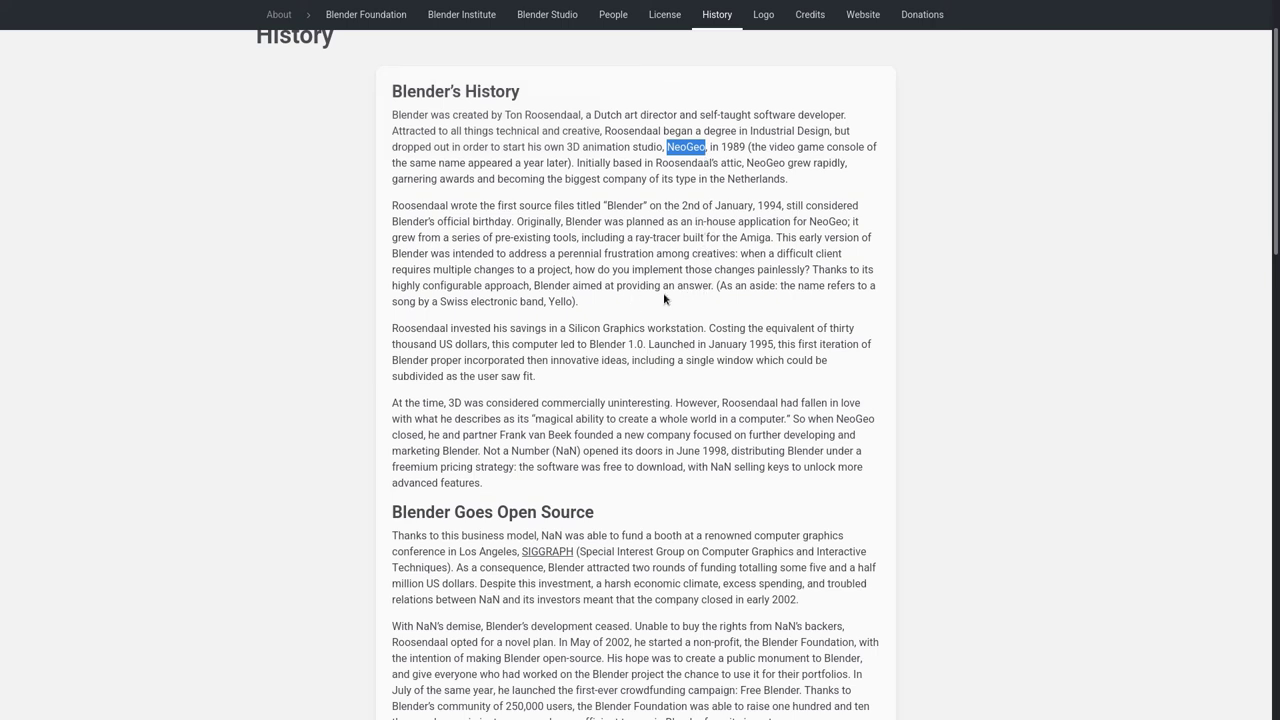
left_click_drag(782, 202, 470, 110)
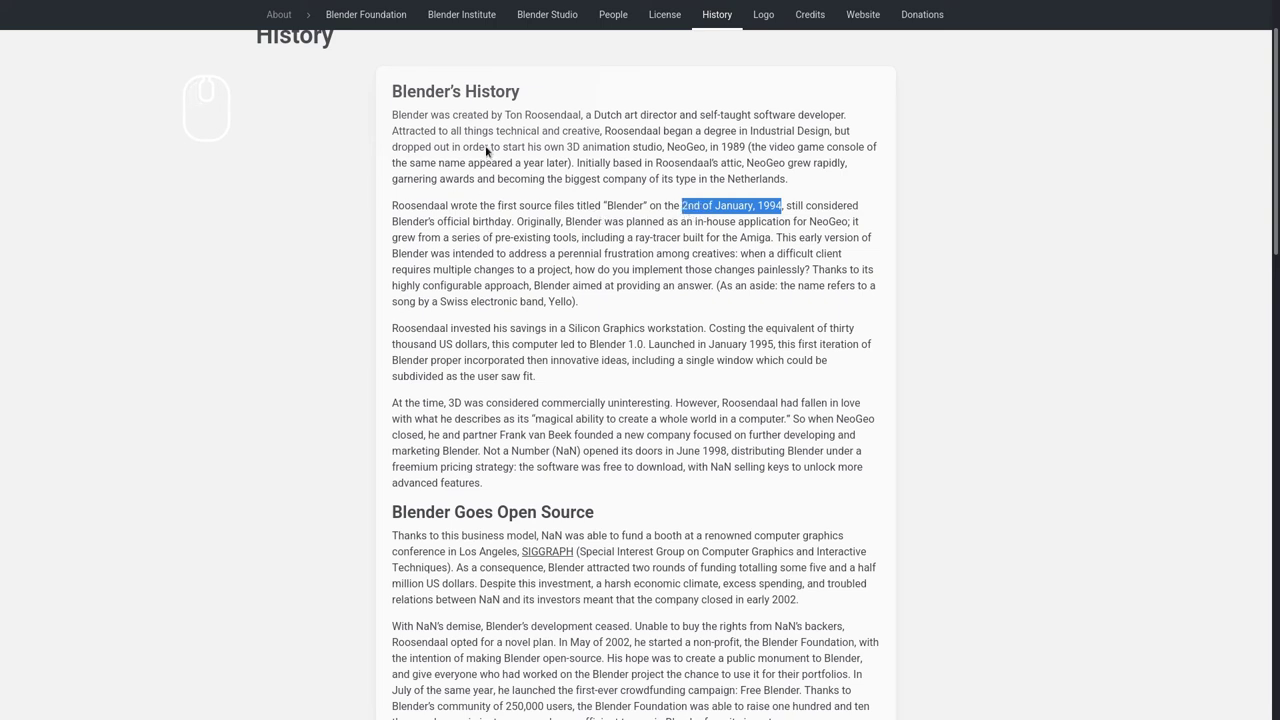
left_click_drag(509, 115, 582, 228)
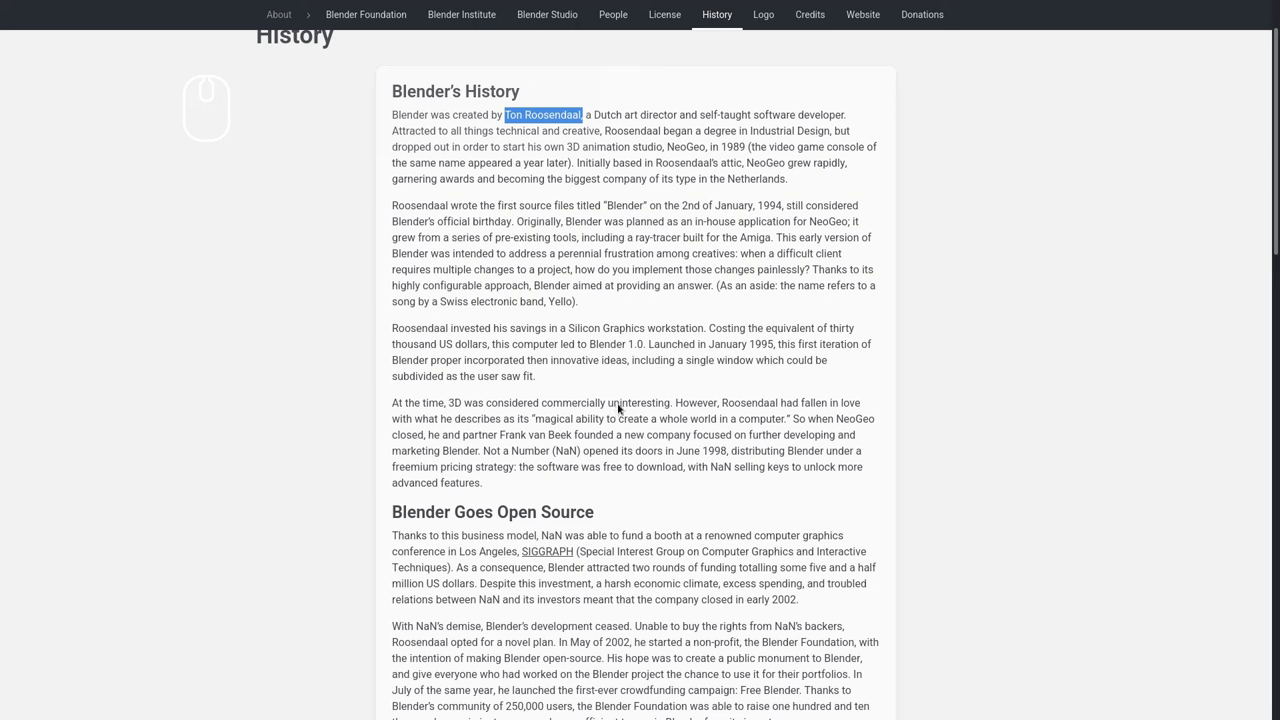
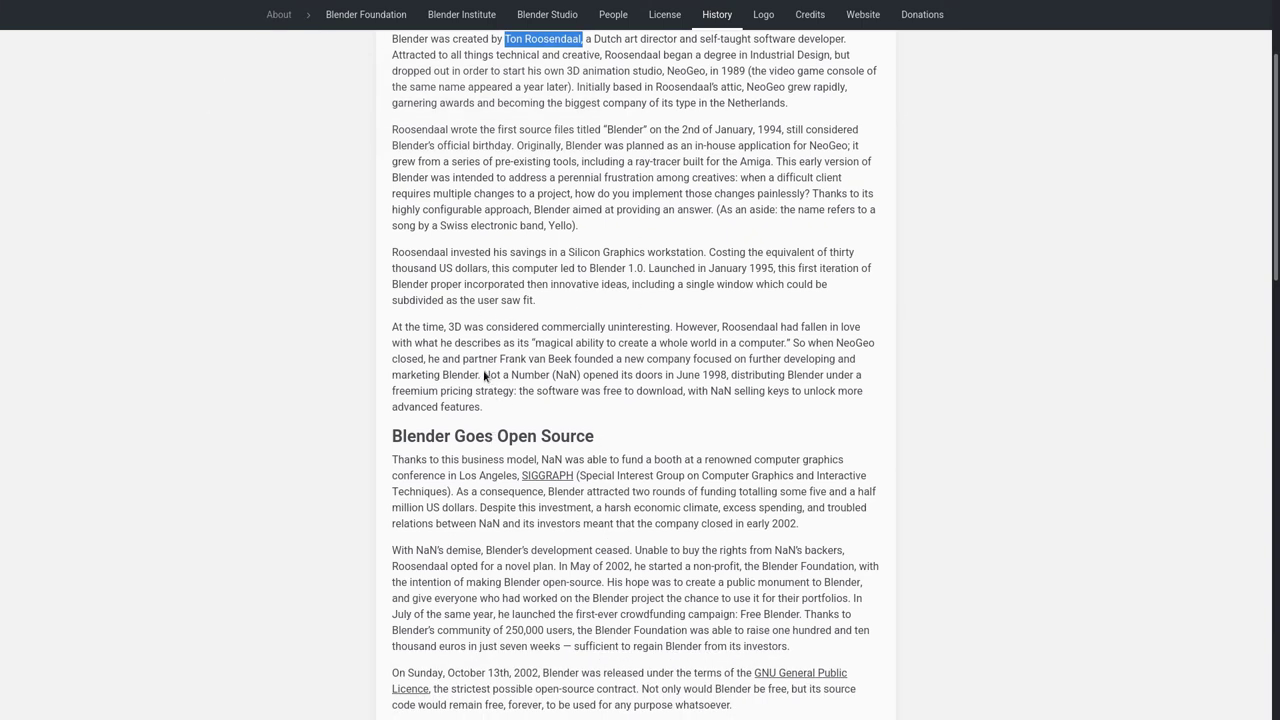
left_click_drag(489, 371, 548, 507)
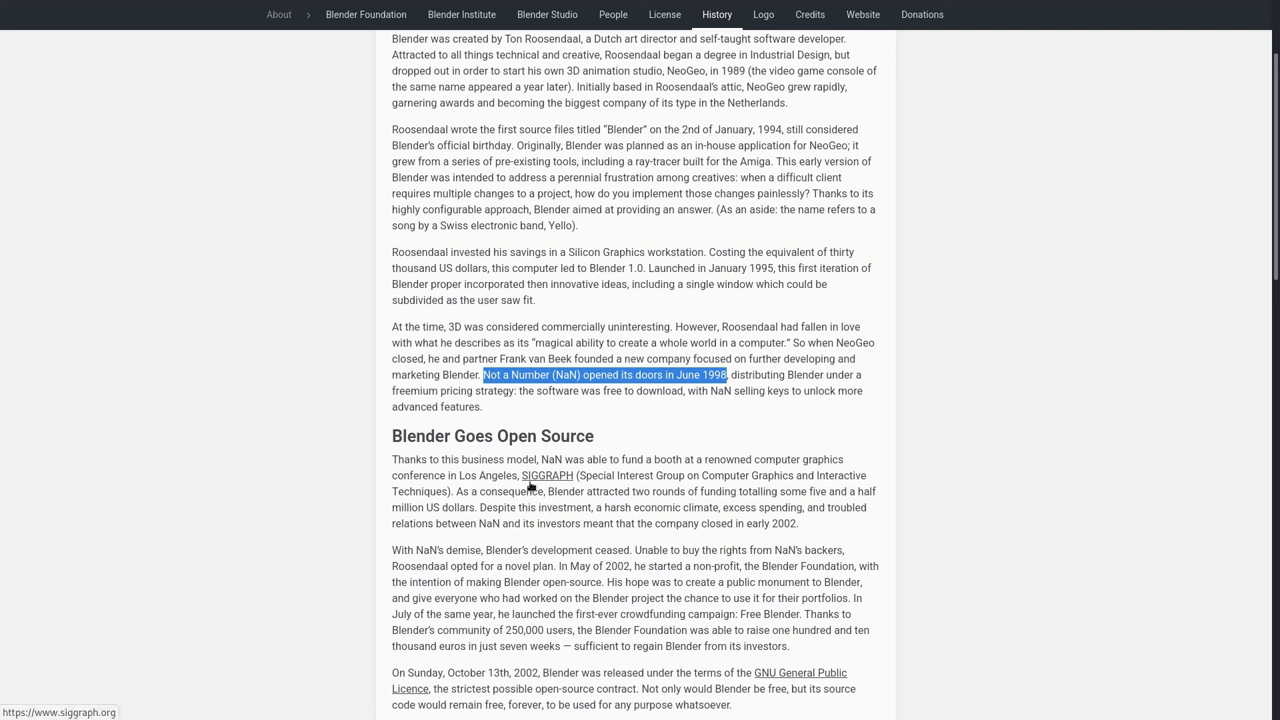
scroll("down", 3)
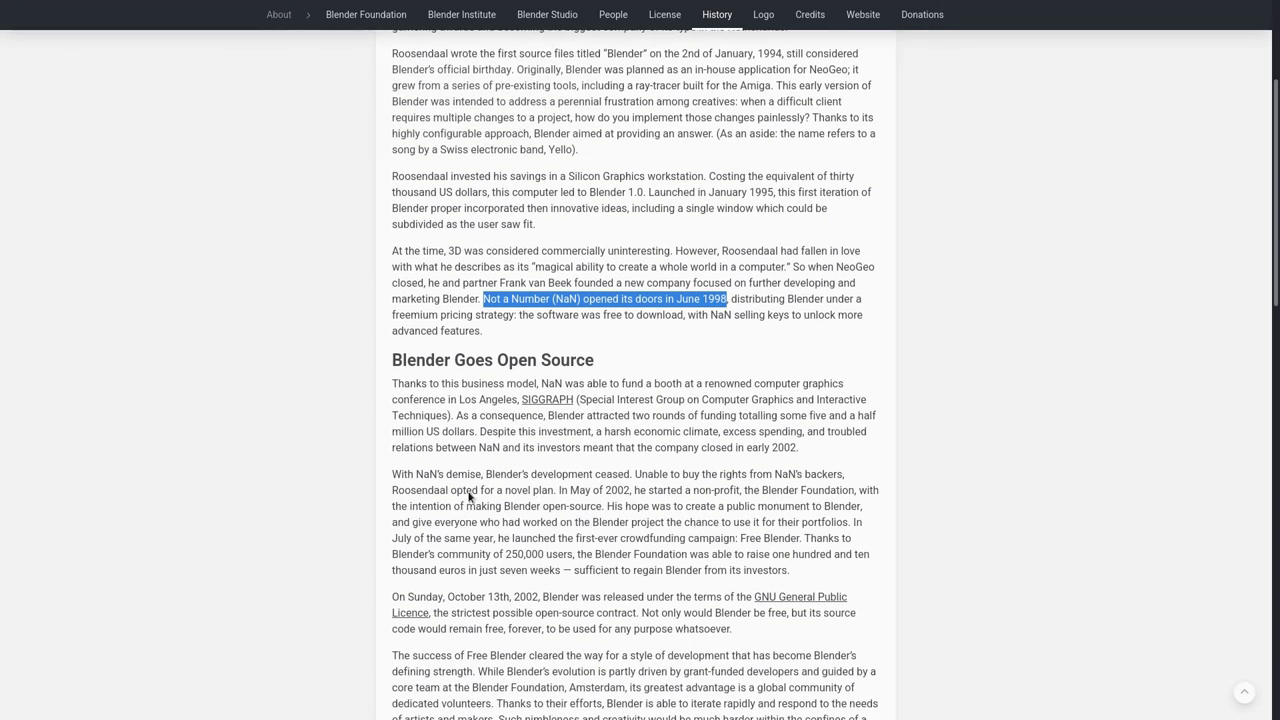
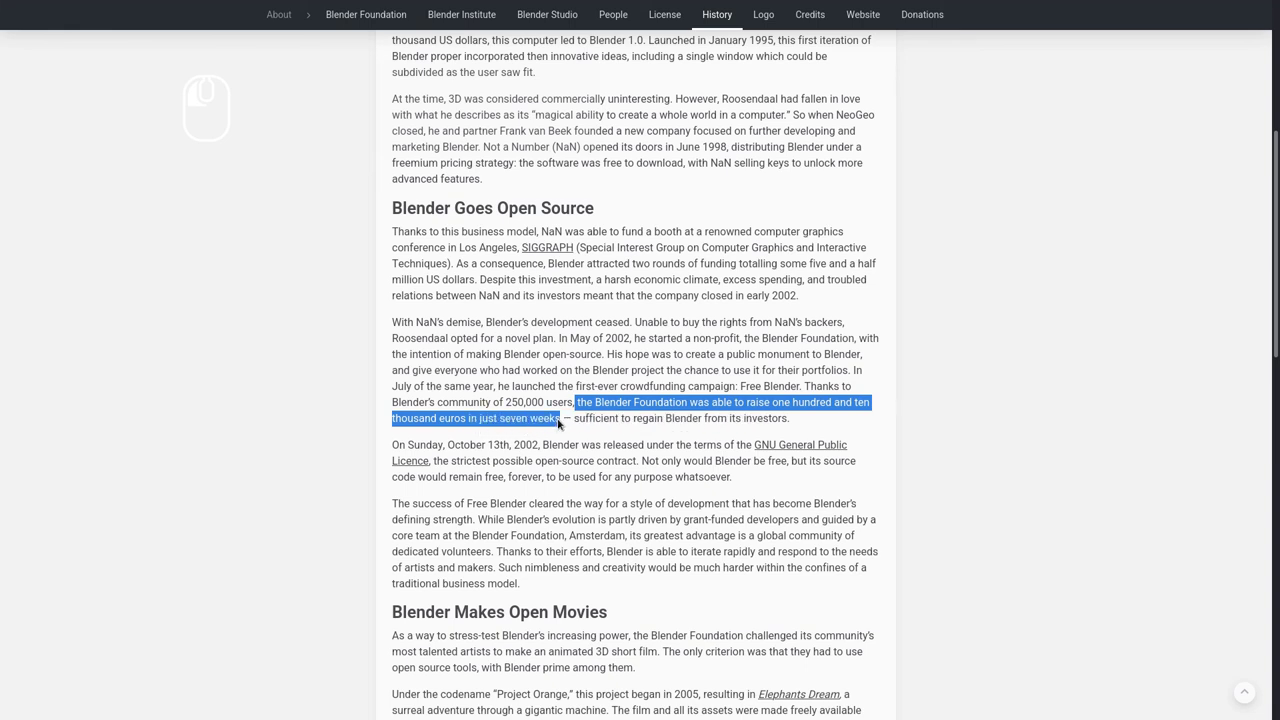
scroll("down", 3)
left_click_drag(492, 367, 678, 580)
scroll("down", 3)
Move to the Blender Foundation page and highlight its mission and goals.
key("ctrl+Tab")
left_click_drag(1146, 494, 1156, 523)
scroll("up", 3)
scroll("down", 3)
scroll("down", 3)
left_click_drag(652, 164, 864, 196)
Clear the highlight and scroll down the Foundation page to its reports.
left_click_drag(1005, 308, 806, 418)
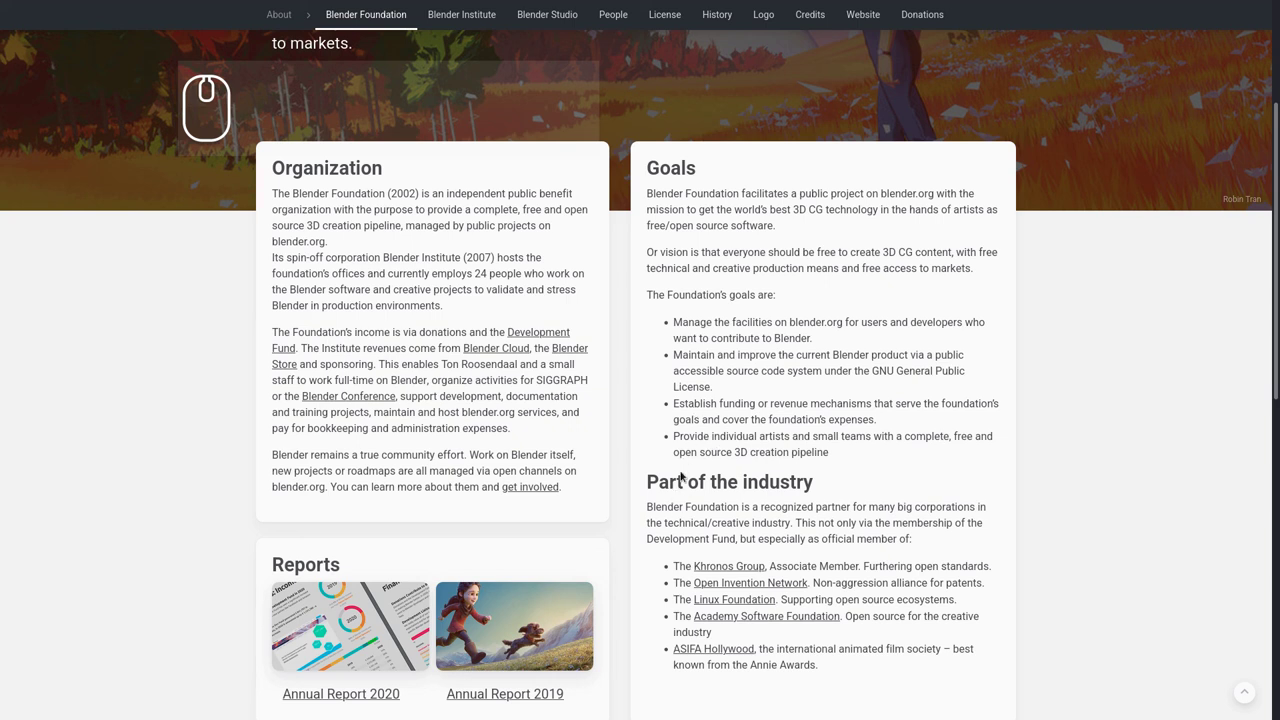
scroll("down", 3)
scroll("down", 3)
scroll("down", 3)
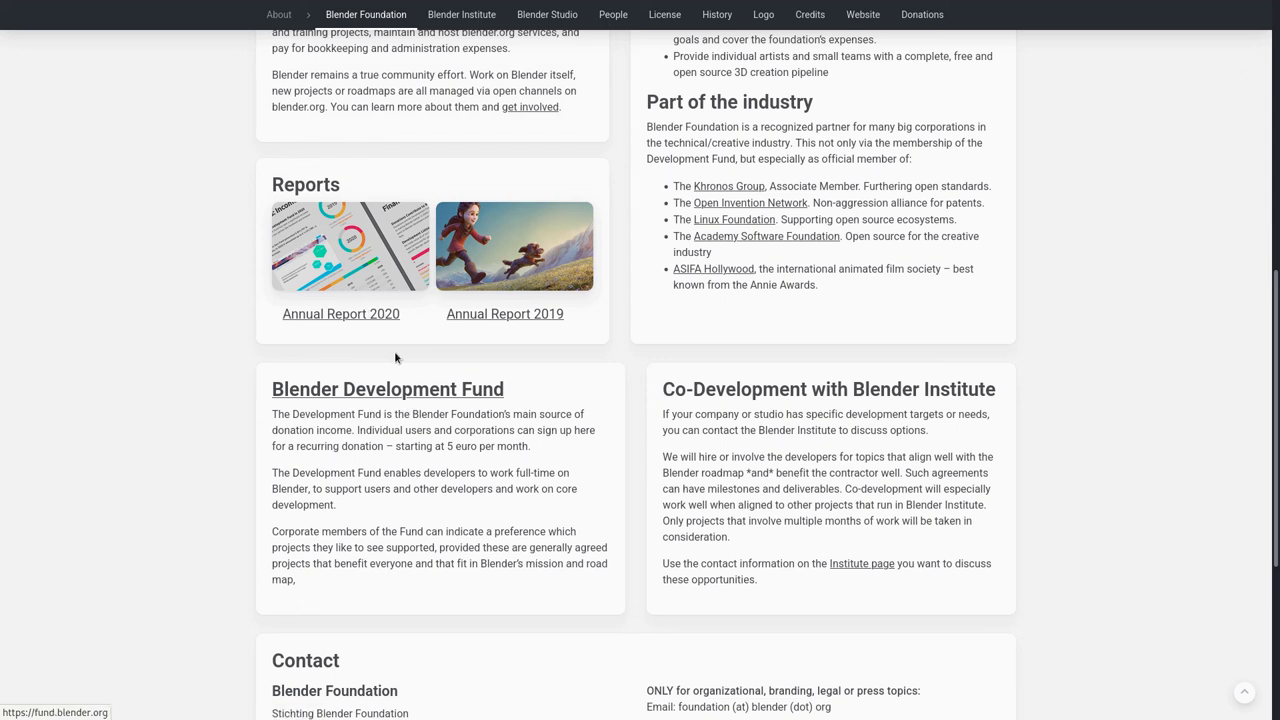
View the Annual Report 2020 article, then move on to the Blender Conference 2022 page.
left_click(356, 318)
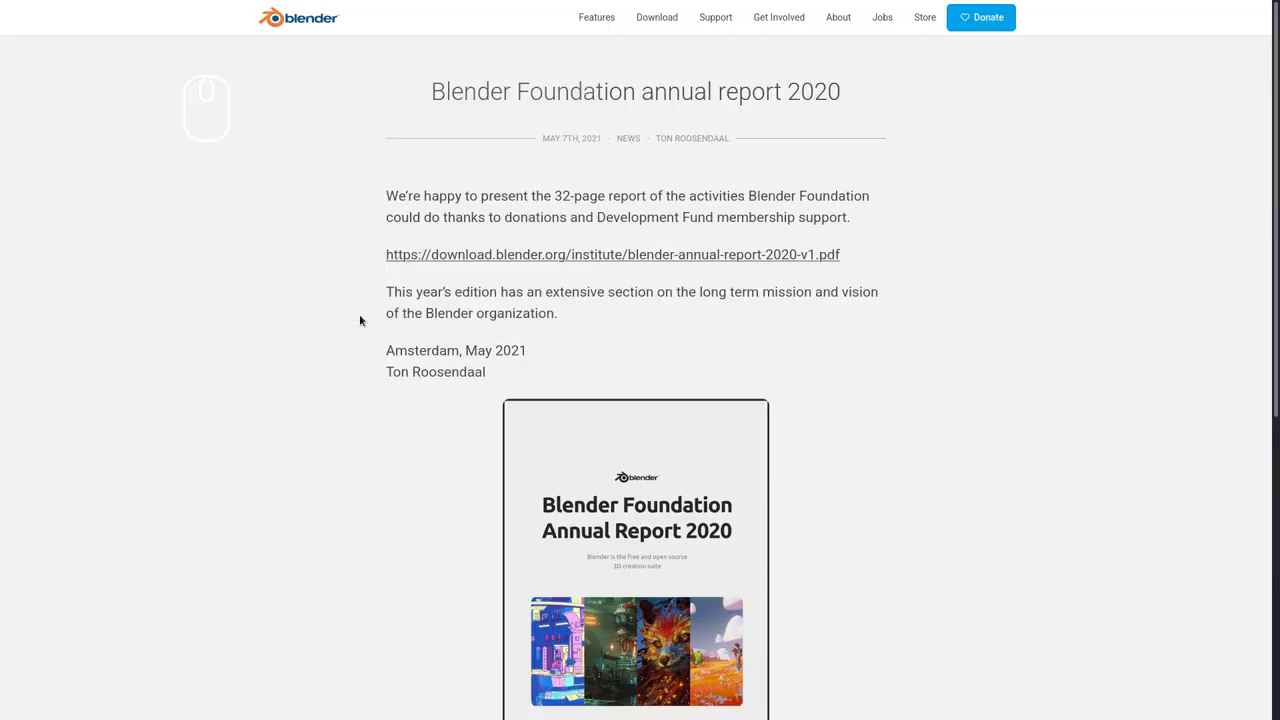
scroll("down", 3)
scroll("up", 3)
scroll("up", 3)
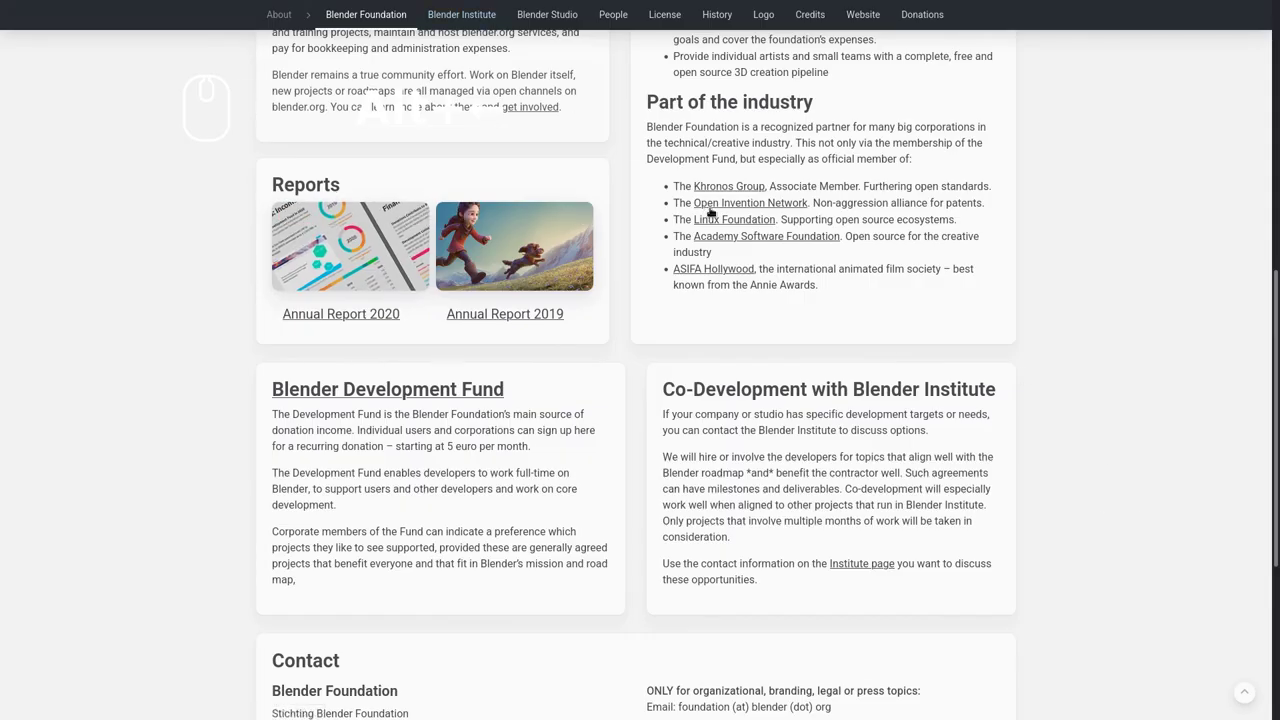
key("ctrl+Tab")
scroll("up", 3)
Highlight the 'Celebrating 20 years of Open Source' headline and scroll the conference announcement.
left_click_drag(504, 478, 286, 411)
left_click_drag(296, 405, 486, 426)
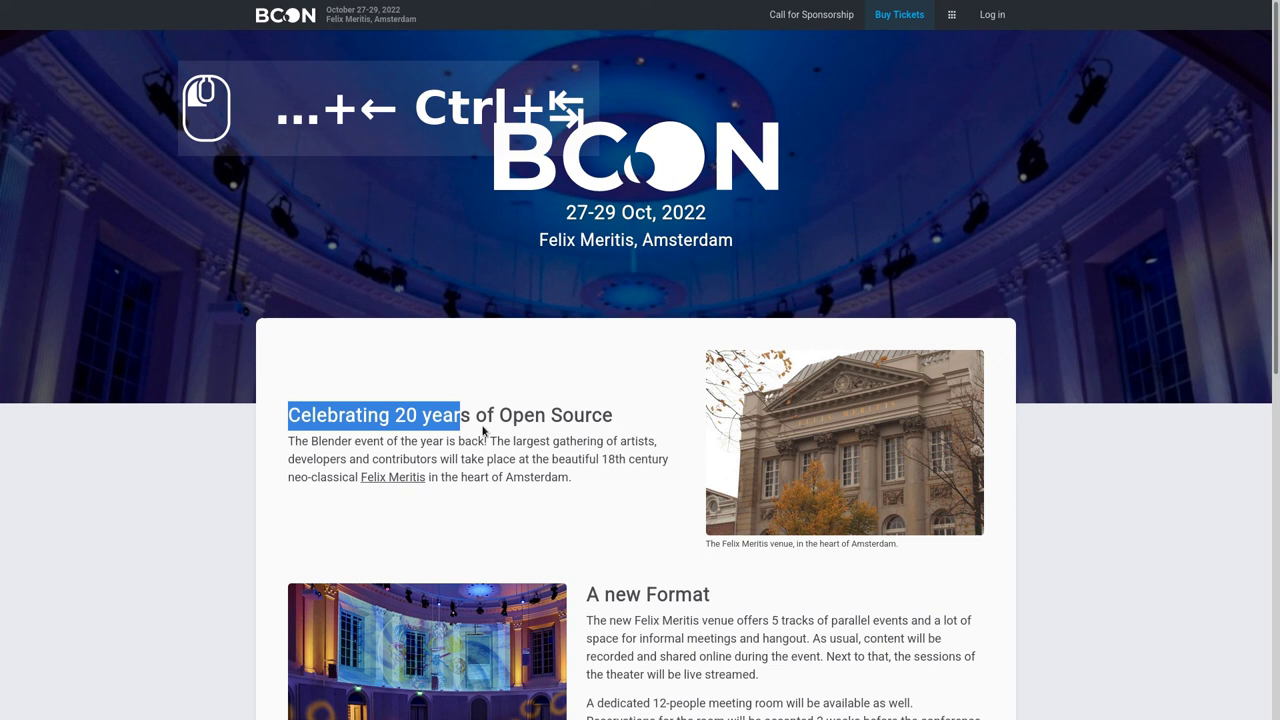
left_click_drag(619, 428, 1090, 580)
scroll("down", 3)
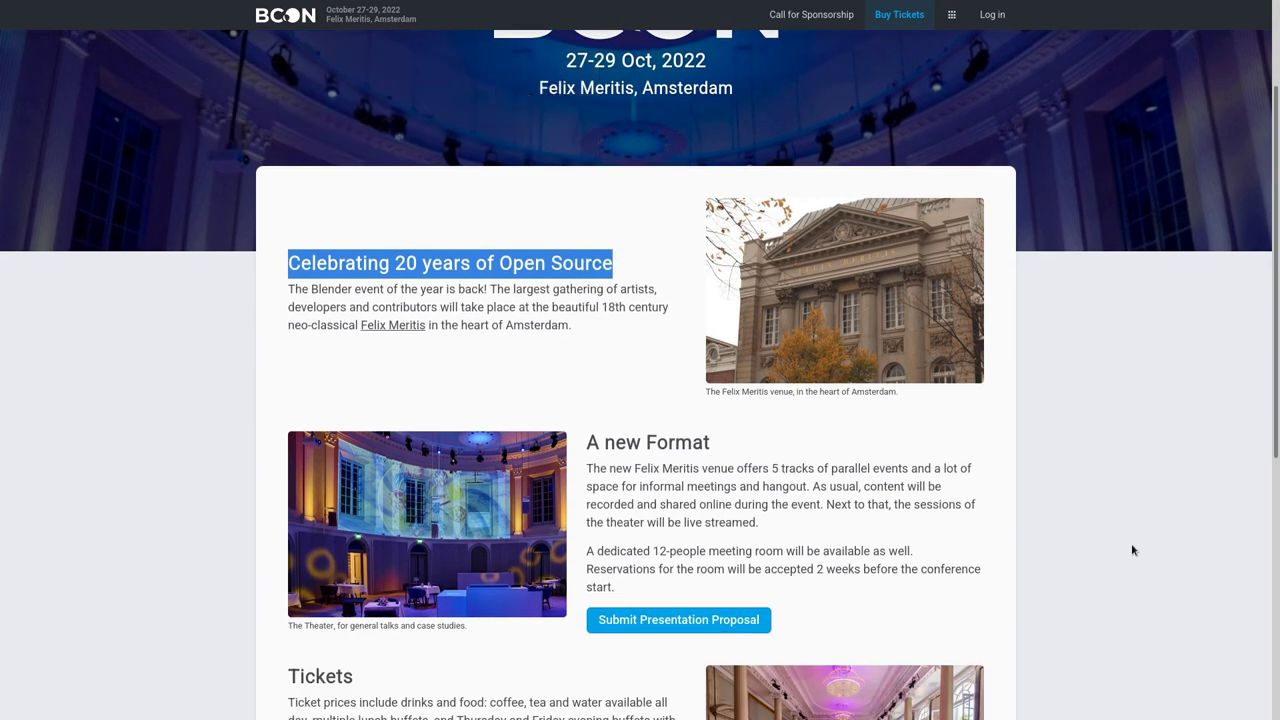
scroll("down", 3)
scroll("down", 3)
Scroll the Blender 3.0 release notes and compare the 2.93 and 3.0 snail renders with the slider.
scroll("up", 3)
scroll("up", 3)
scroll("up", 3)
scroll("up", 3)
scroll("down", 3)
scroll("down", 3)
left_click_drag(443, 440, 572, 498)
scroll("down", 3)
Show the Development Fund page scrolled to its Patron logos: NVIDIA, Intel, AMD and Meta.
key("ctrl+Tab")
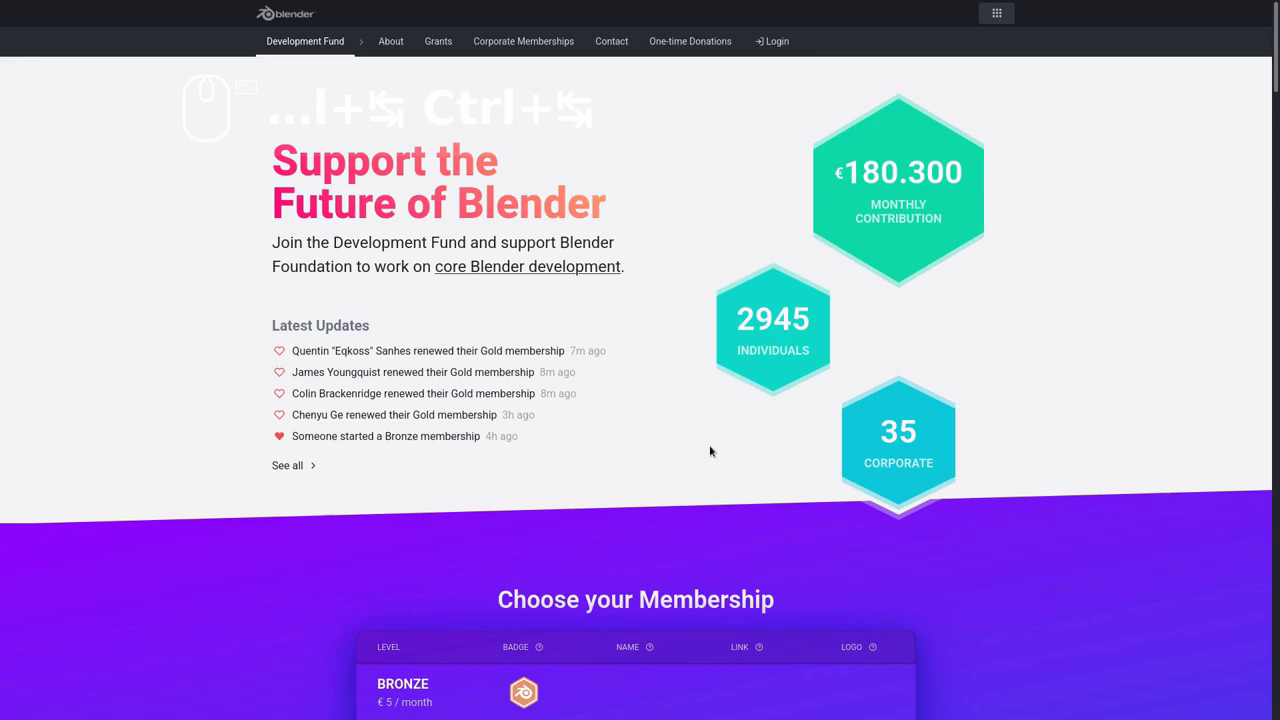
scroll("down", 3)
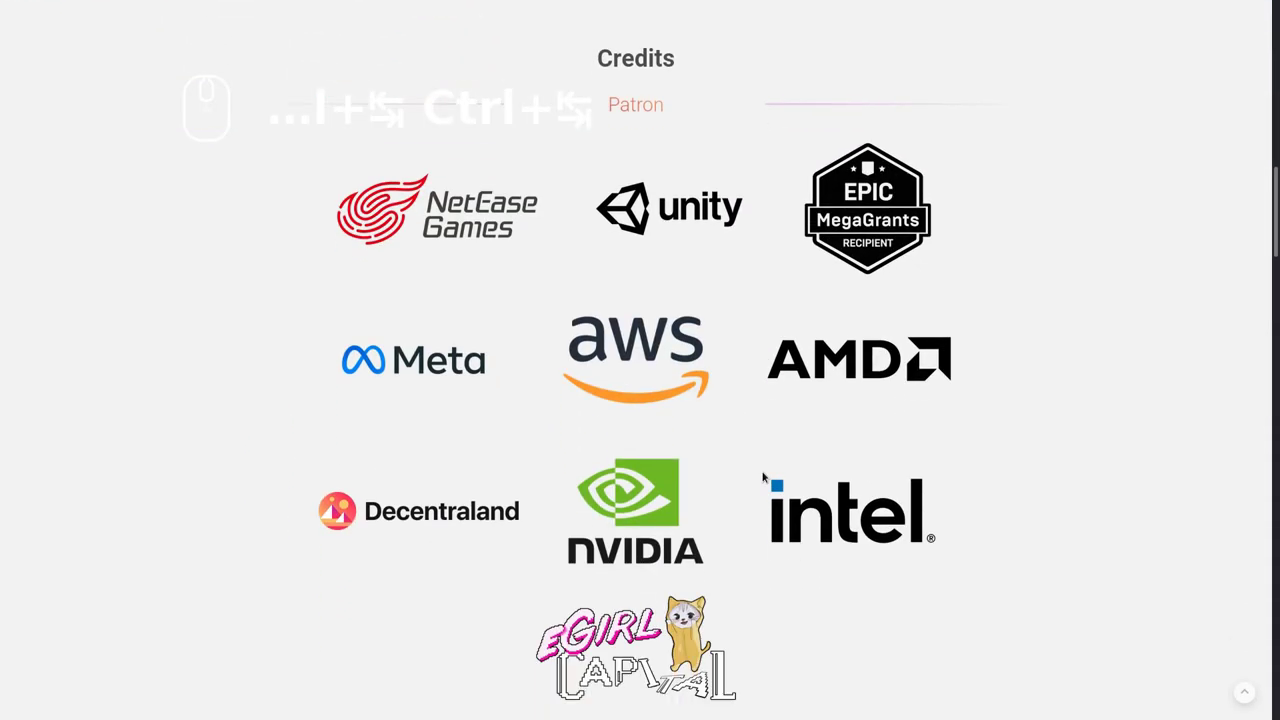